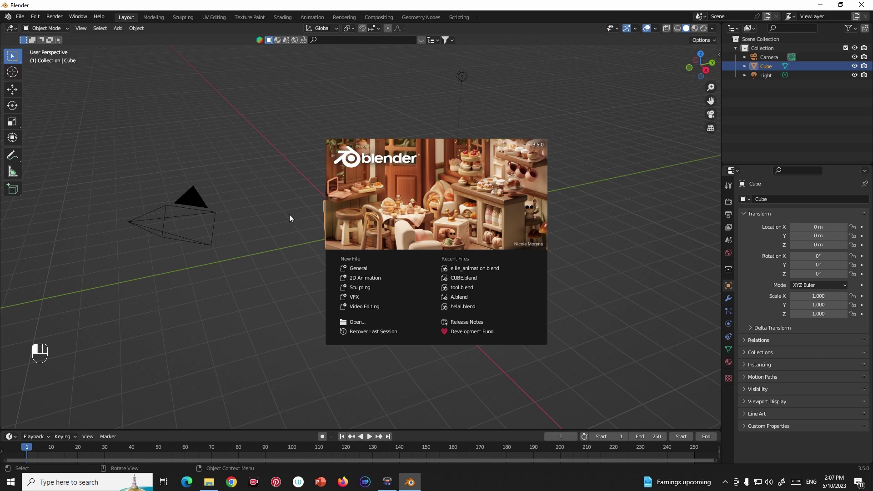
Delete the default cube, camera and light, then add a UV sphere to the empty scene
key("a")
key("x")
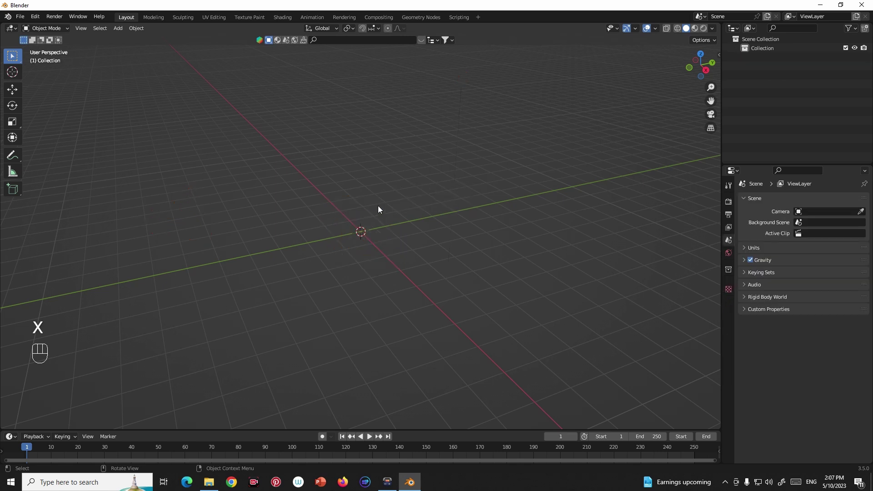
key("shift+a")
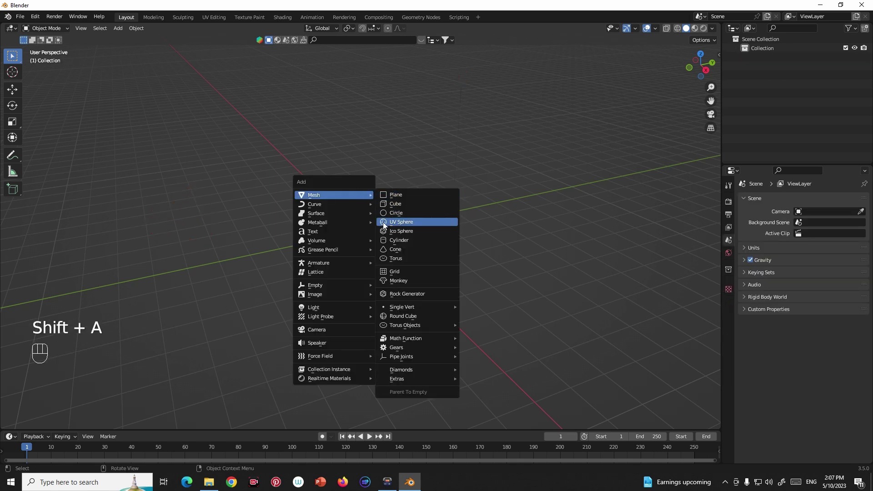
scroll("up", 3)
key("`")
scroll("up", 3)
Add a Multires modifier to the sphere and subdivide it three times to level 3
left_click(723, 300)
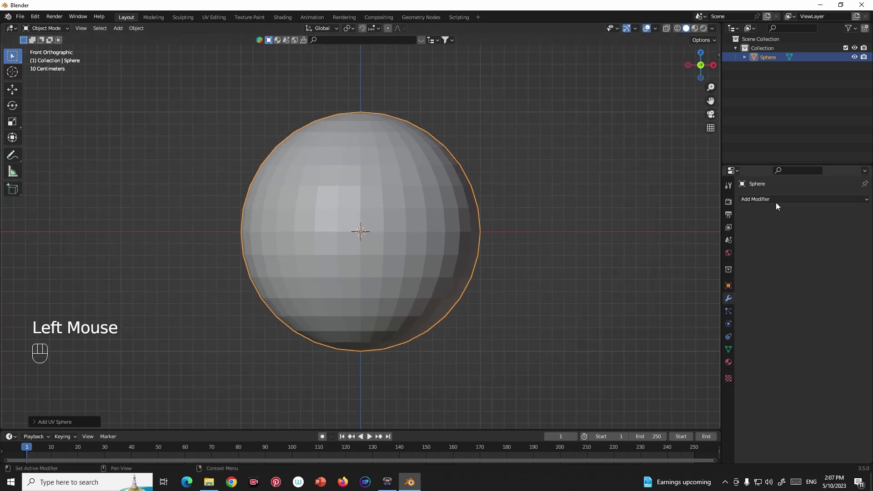
left_click_drag(776, 204, 698, 319)
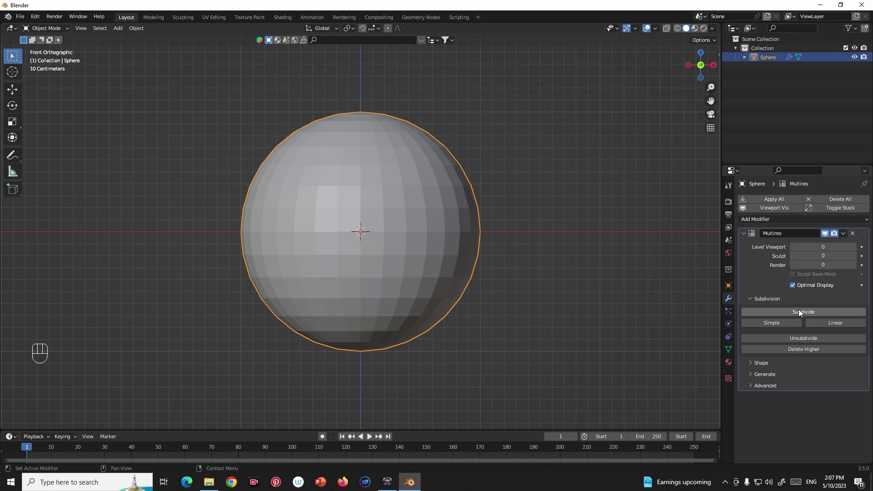
left_click(799, 313)
double_click(798, 313)
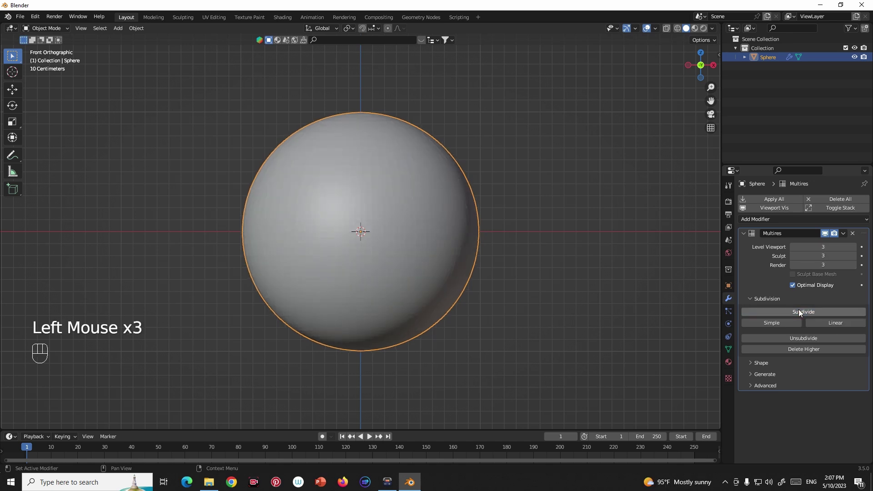
Subdivide the Multires modifier twice more to reach level 5
left_click(798, 313)
left_click_drag(809, 315, 820, 254)
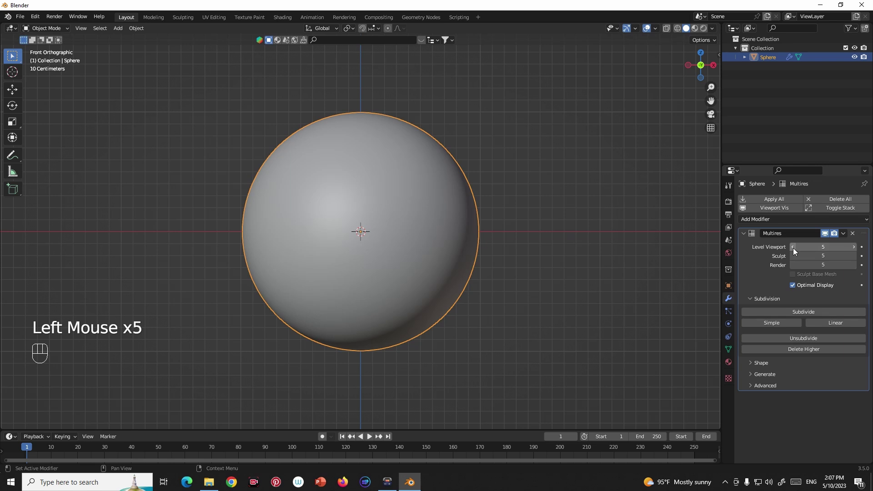
Lower the Multires viewport level from 5 down to 0, showing the faceted sphere
left_click(795, 252)
left_click_drag(418, 206, 421, 209)
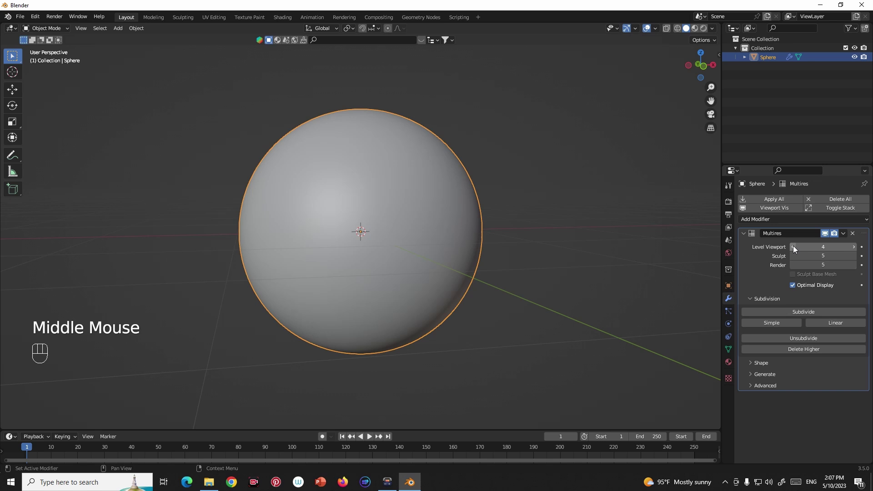
left_click(796, 250)
left_click(792, 249)
left_click(795, 250)
left_click(792, 249)
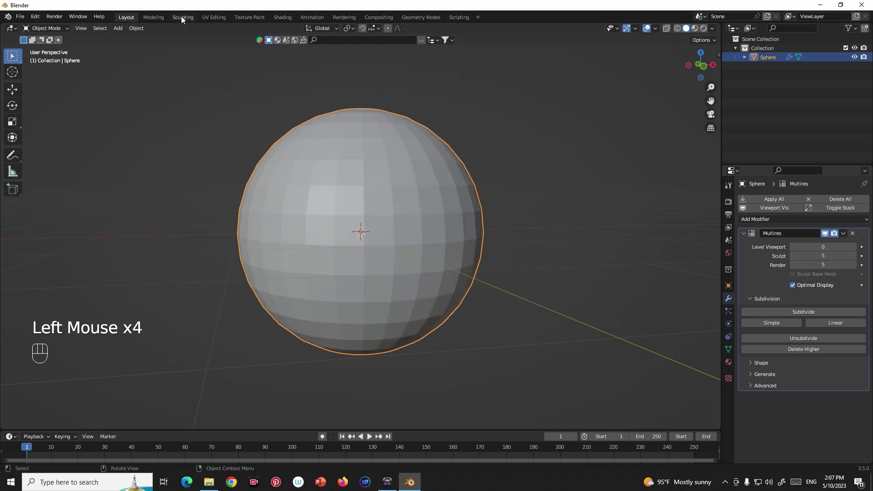